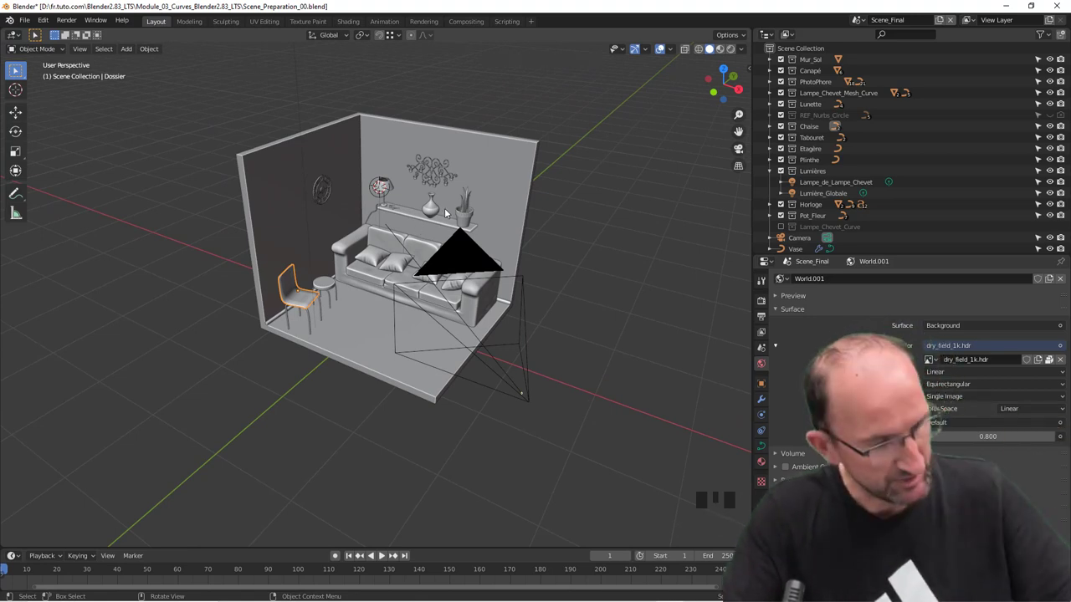
Switch from the room scene to the Tronbone paper clip scene via the Scene selector
{"action": "key", "text": "shift+a"}
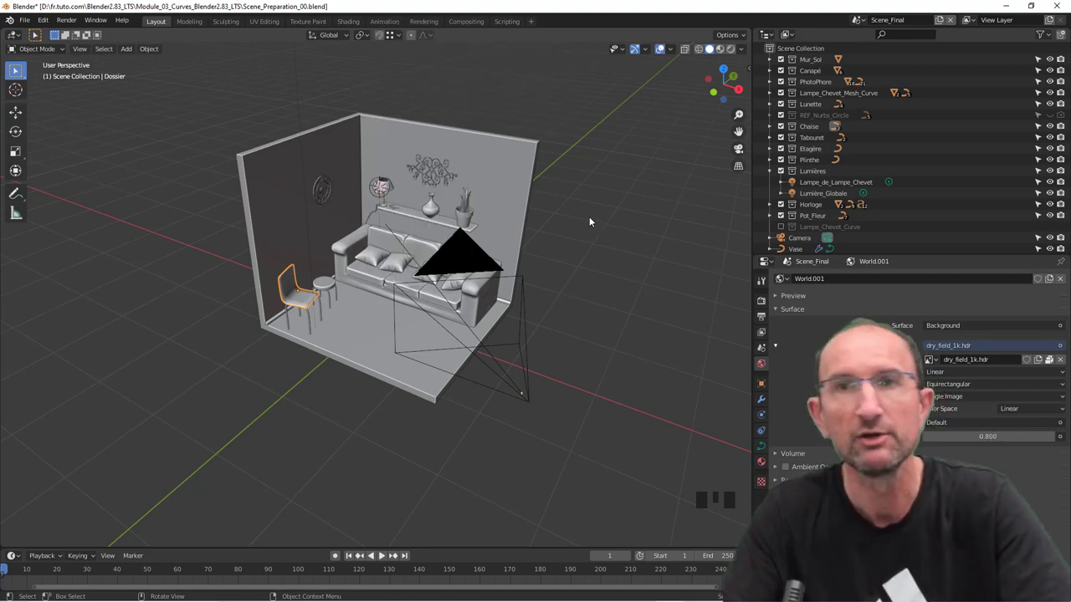
{"action": "left_click_drag", "start_coordinate": [514, 213], "coordinate": [503, 157]}
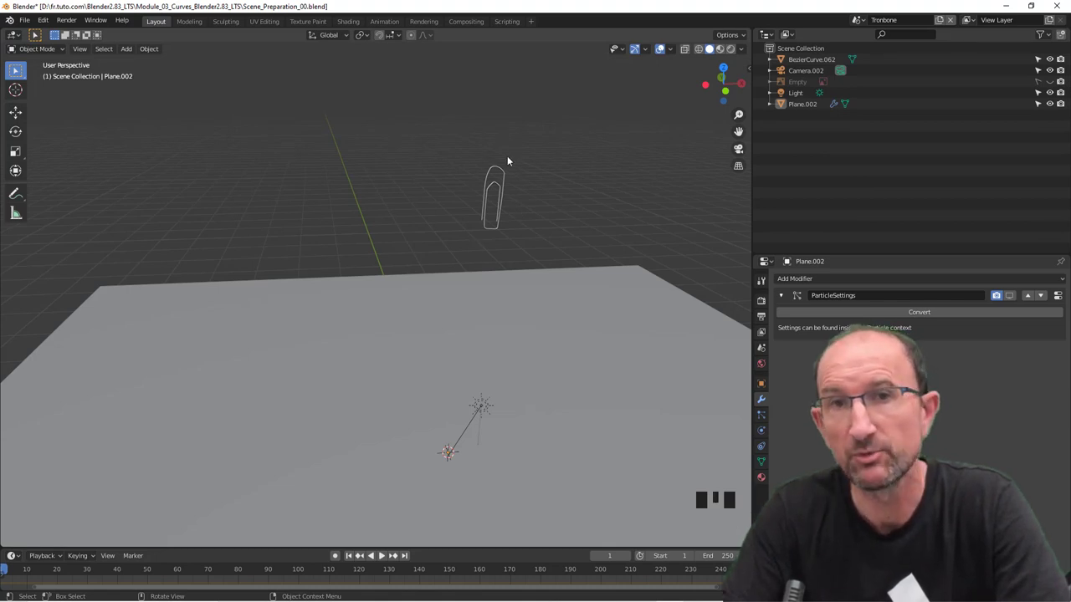
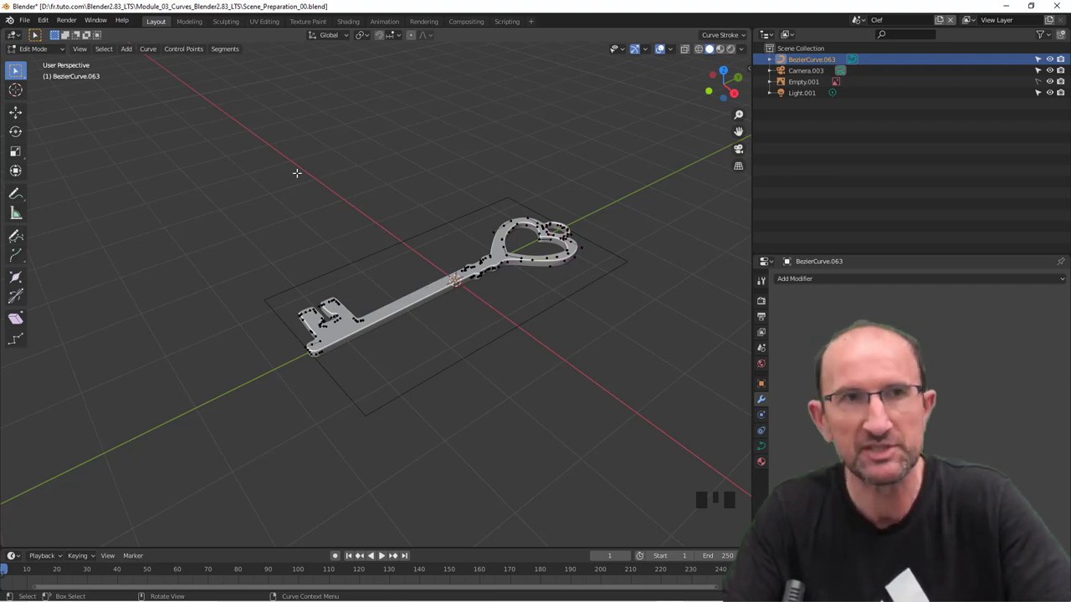
Enter Edit Mode on BezierCurve.063 so the key outline's control points show, and browse the Curve menu
{"action": "left_click_drag", "start_coordinate": [114, 52], "coordinate": [150, 52]}
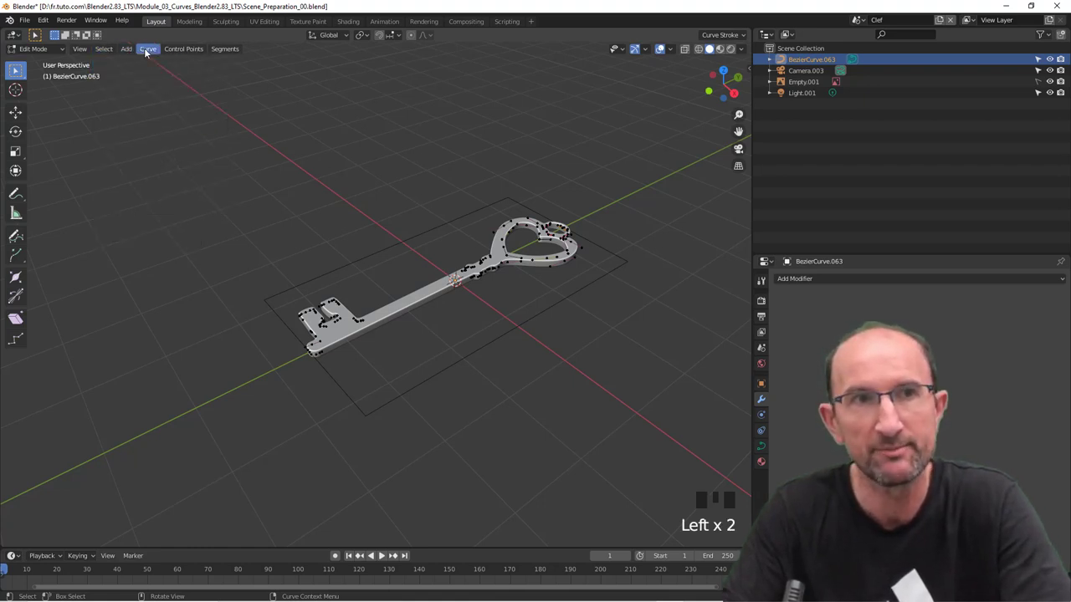
{"action": "left_click", "coordinate": [151, 53]}
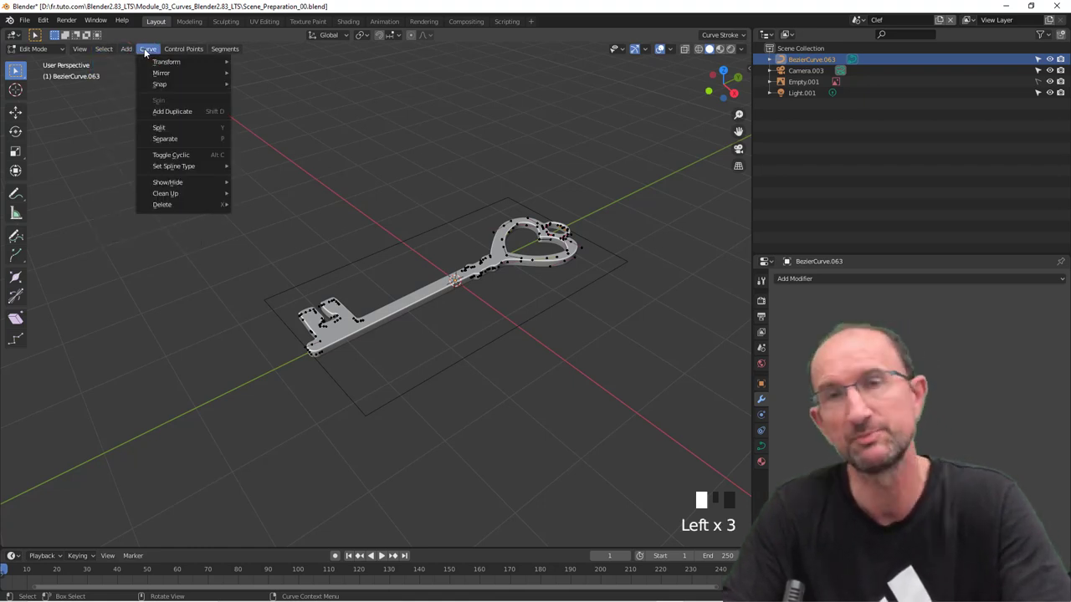
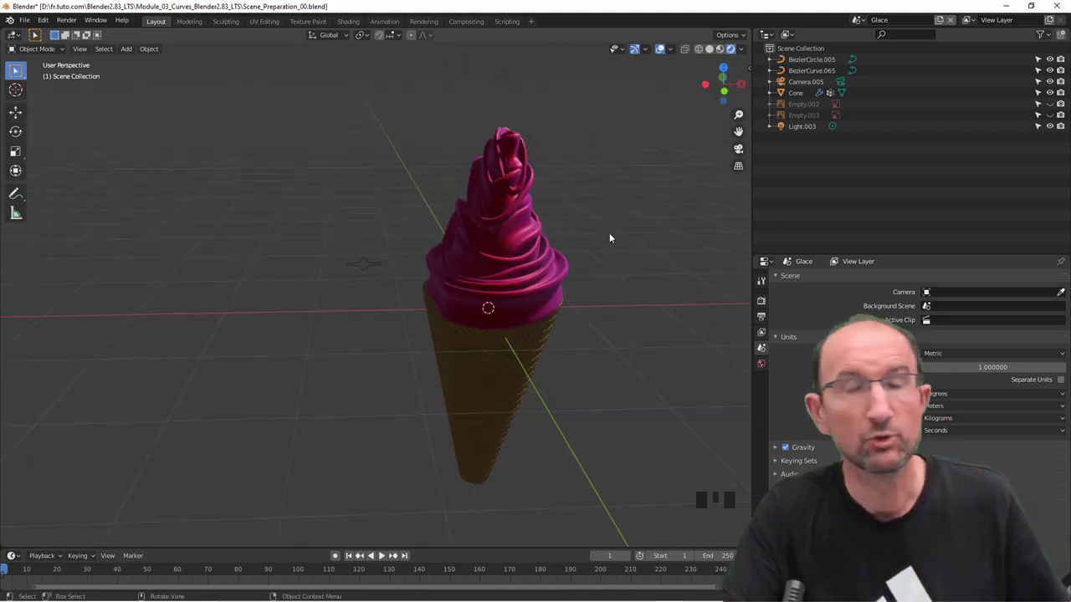
Switch from the Clef key scene to the Glace ice cream scene via the Scene dropdown
{"action": "left_click", "coordinate": [864, 20]}
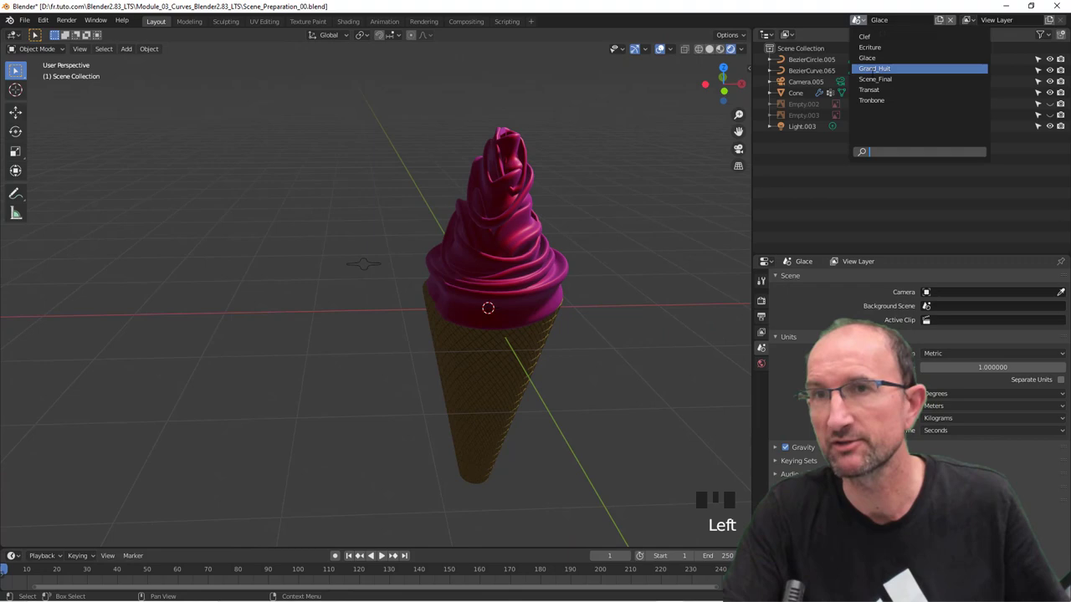
{"action": "left_click_drag", "start_coordinate": [503, 330], "coordinate": [494, 304]}
{"action": "scroll", "scroll_direction": "down", "scroll_amount": 3}
{"action": "left_click_drag", "start_coordinate": [466, 295], "coordinate": [628, 157]}
{"action": "scroll", "scroll_direction": "down", "scroll_amount": 3}
{"action": "scroll", "scroll_direction": "down", "scroll_amount": 3}
{"action": "left_click", "coordinate": [659, 53]}
Switch on to the Ecriture scene with the handwritten 'hello' curve
{"action": "left_click_drag", "start_coordinate": [554, 298], "coordinate": [387, 561]}
{"action": "left_click", "coordinate": [386, 561]}
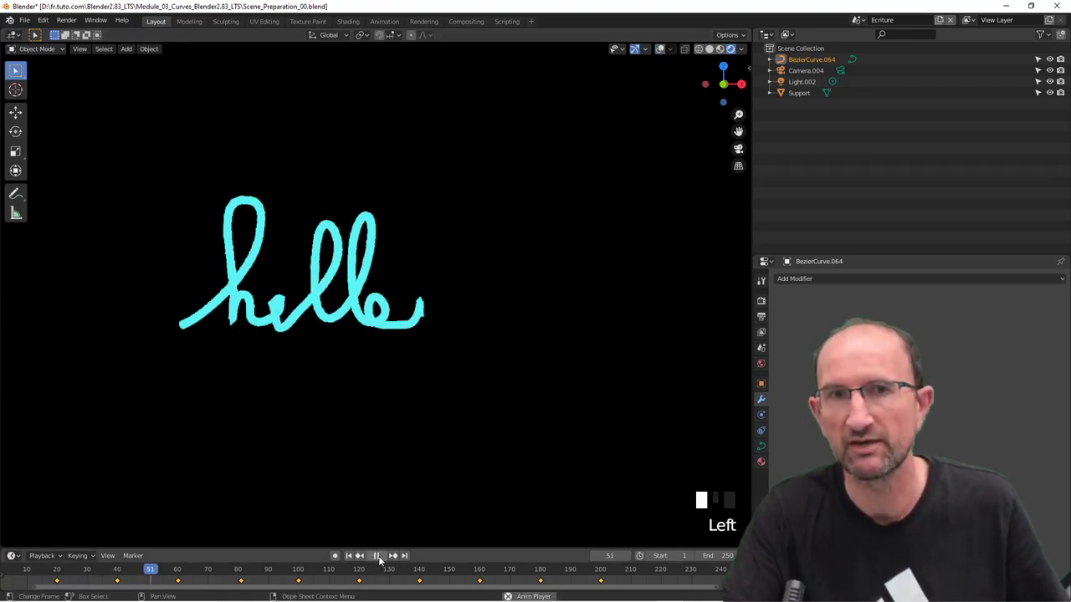
Scrub the timeline so the cyan stroke continues past 'hello' and show the curve's Object Data properties
{"action": "left_click_drag", "start_coordinate": [383, 560], "coordinate": [760, 449]}
{"action": "left_click", "coordinate": [760, 449]}
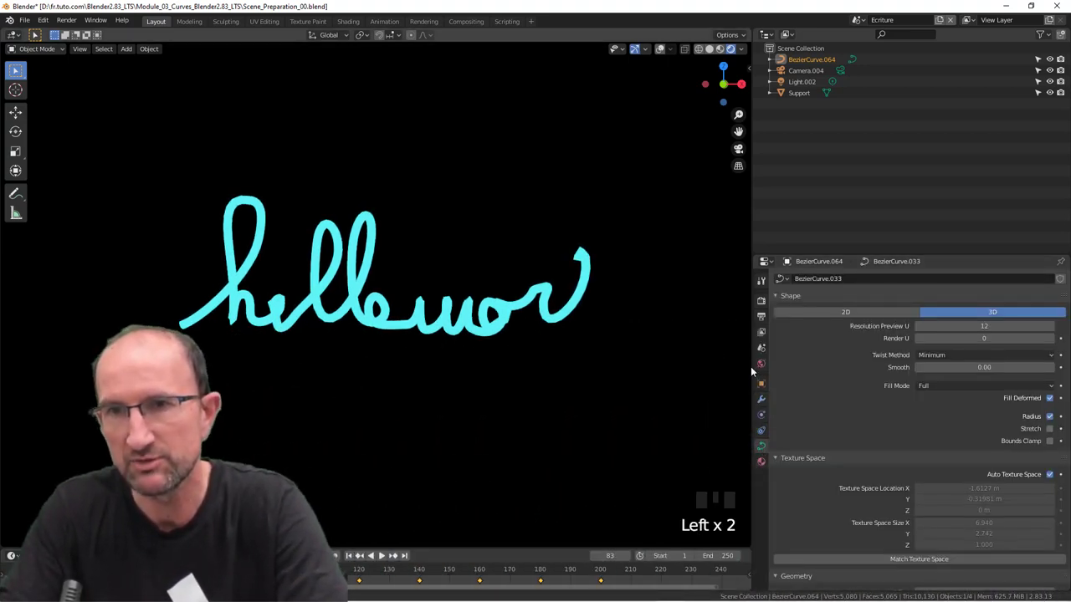
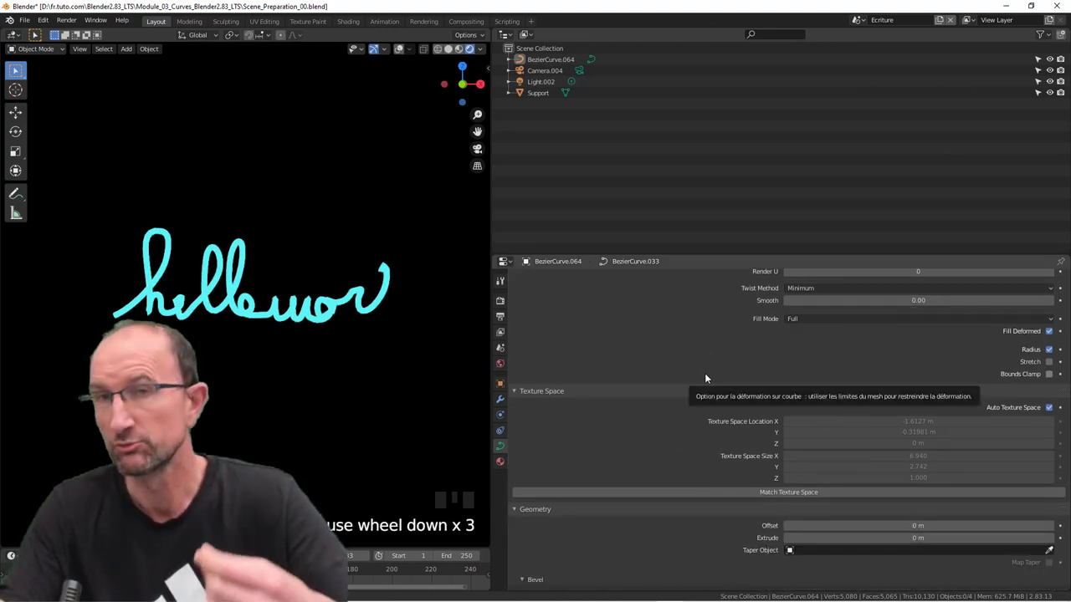
{"action": "scroll", "scroll_direction": "down", "scroll_amount": 3}
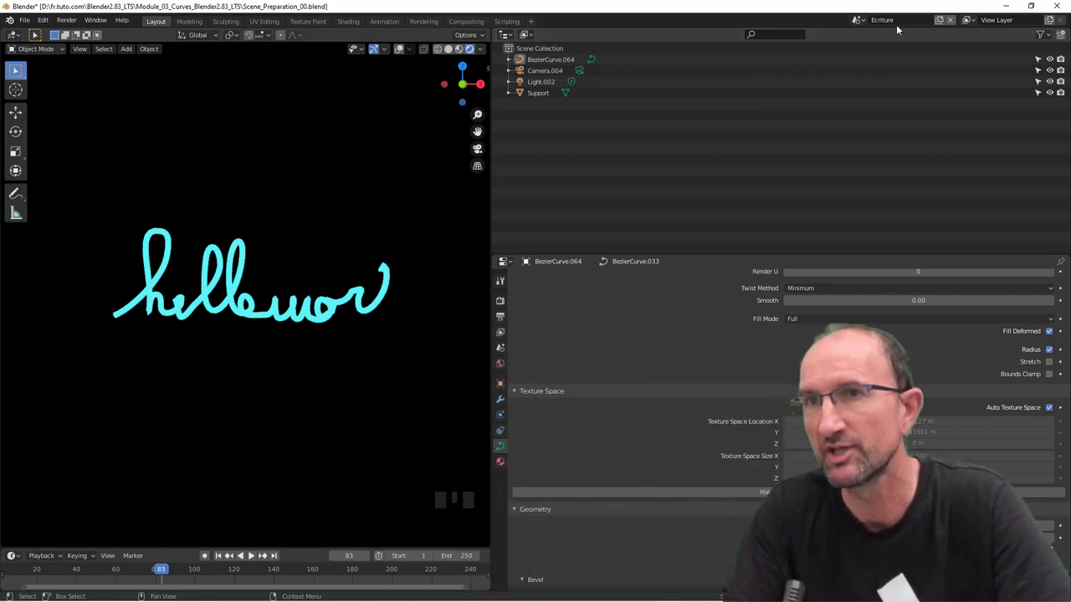
{"action": "left_click_drag", "start_coordinate": [866, 24], "coordinate": [343, 361]}
Switch to the Transat scene and orbit around the wooden deck chair with its floral cushion
{"action": "middle_click", "coordinate": [342, 360]}
{"action": "scroll", "scroll_direction": "up", "scroll_amount": 3}
{"action": "scroll", "scroll_direction": "up", "scroll_amount": 3}
{"action": "left_click_drag", "start_coordinate": [335, 359], "coordinate": [308, 338]}
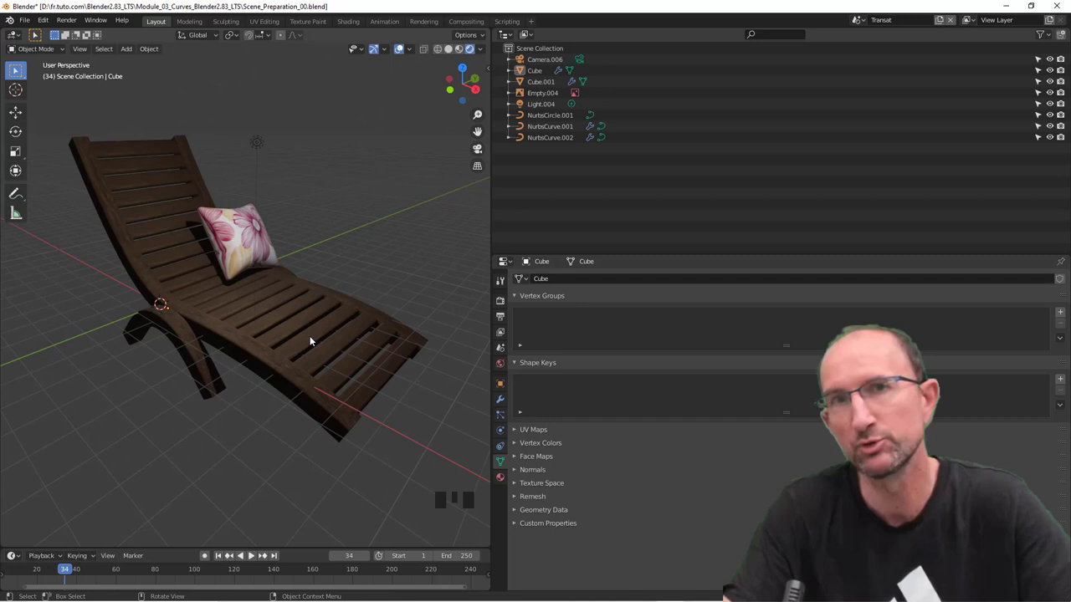